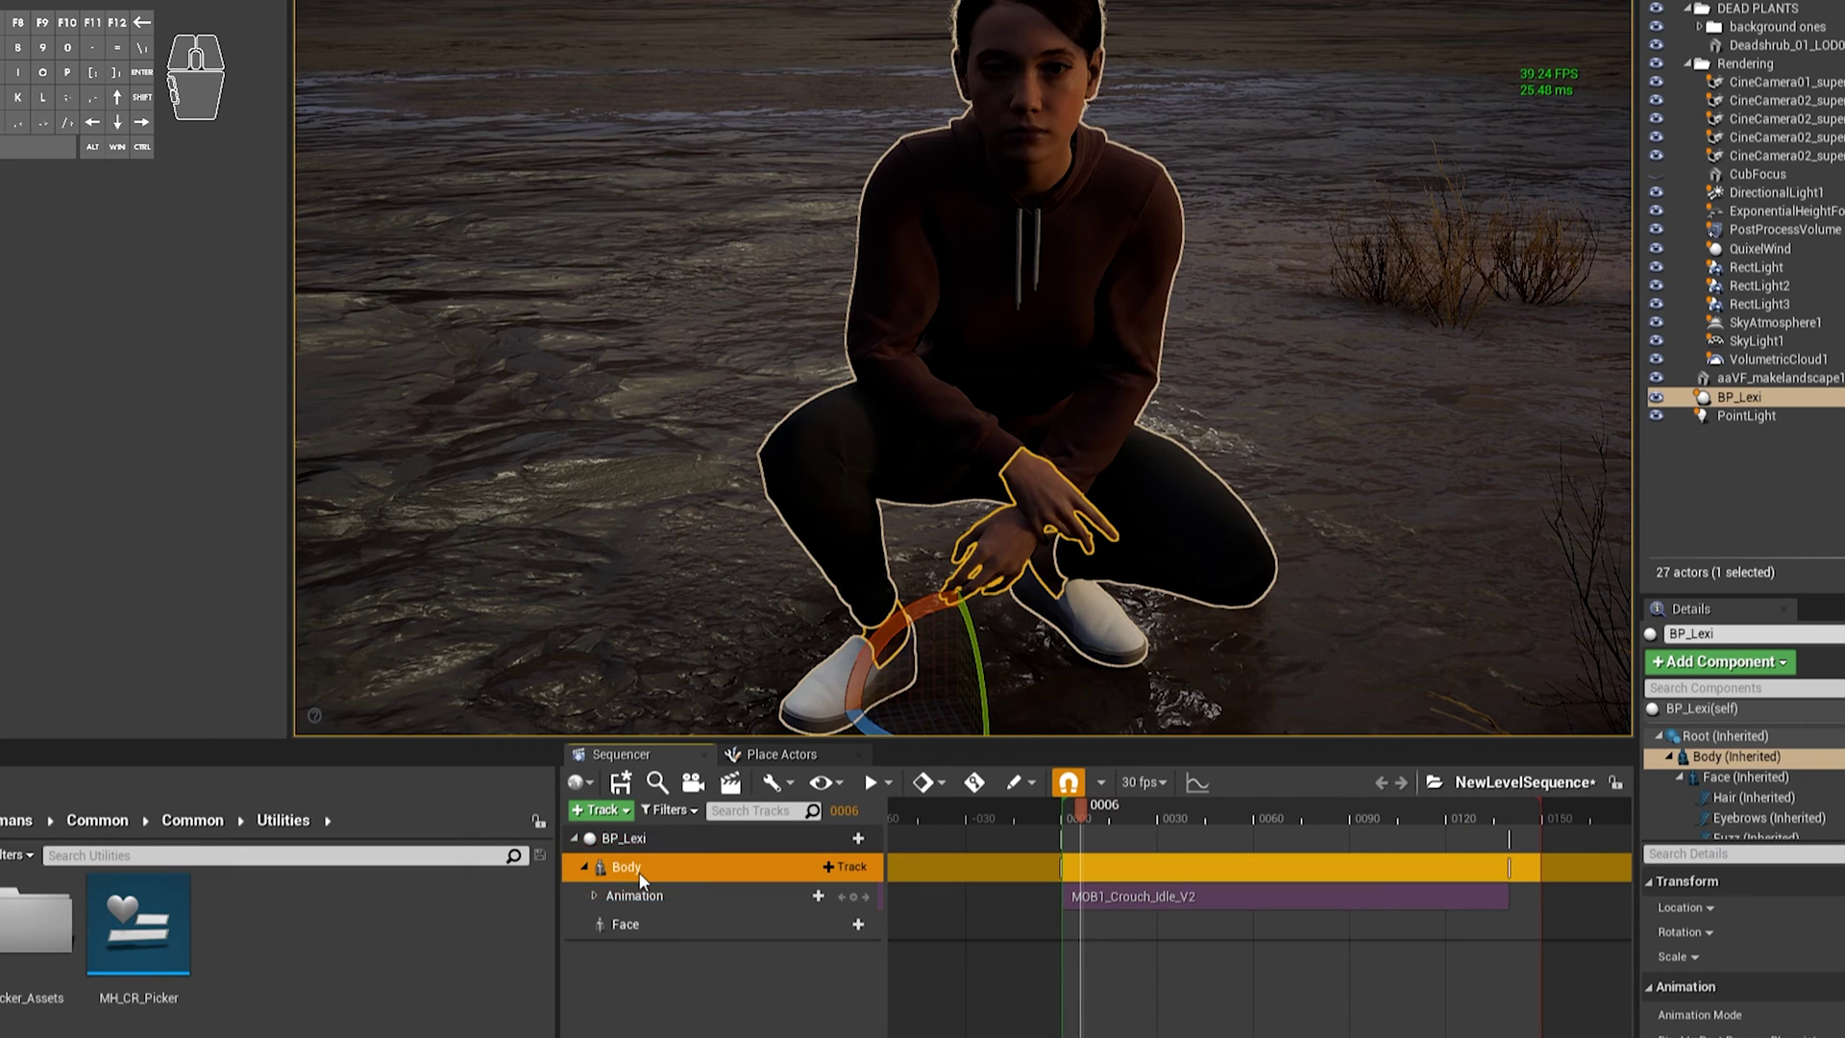
# - Bake the Body track's crouch idle onto MetaHuman_ControlRig from the track's context menu
pyautogui.rightClick(632, 875)
pyautogui.click(776, 570)
pyautogui.moveTo(903, 569); pyautogui.dragTo(904, 569)
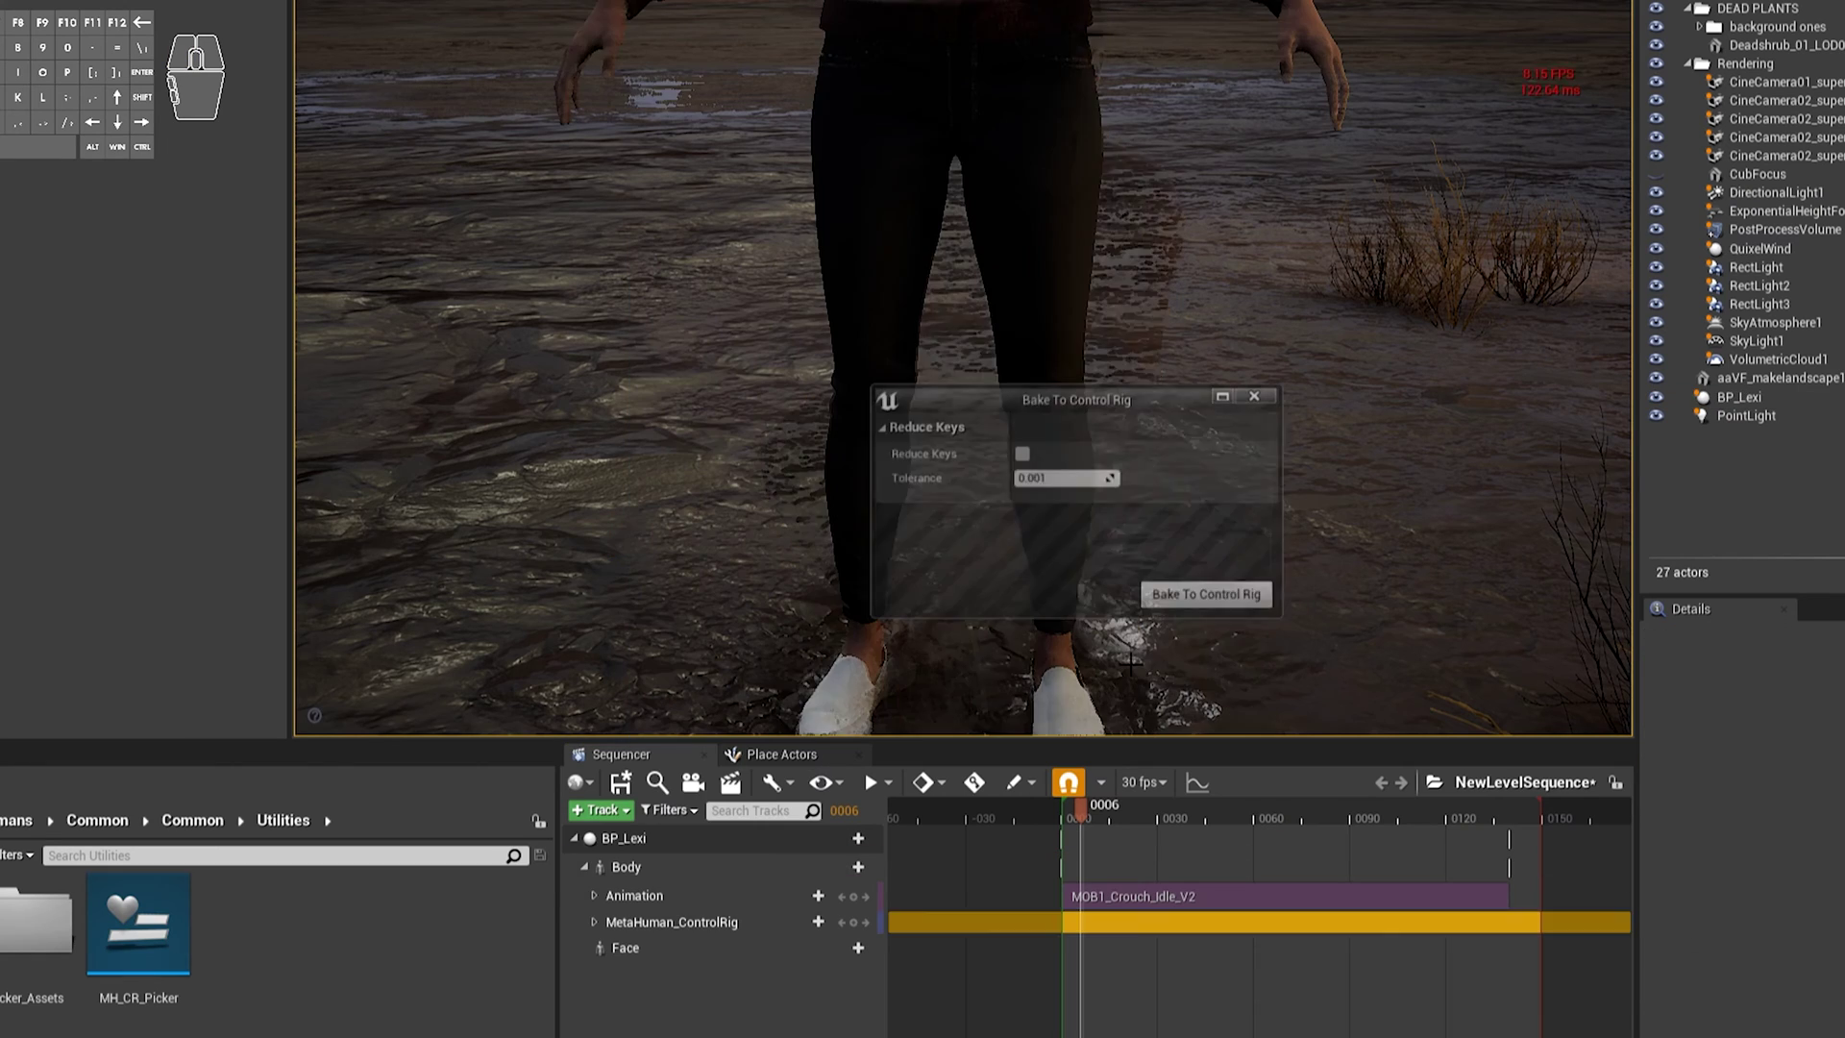
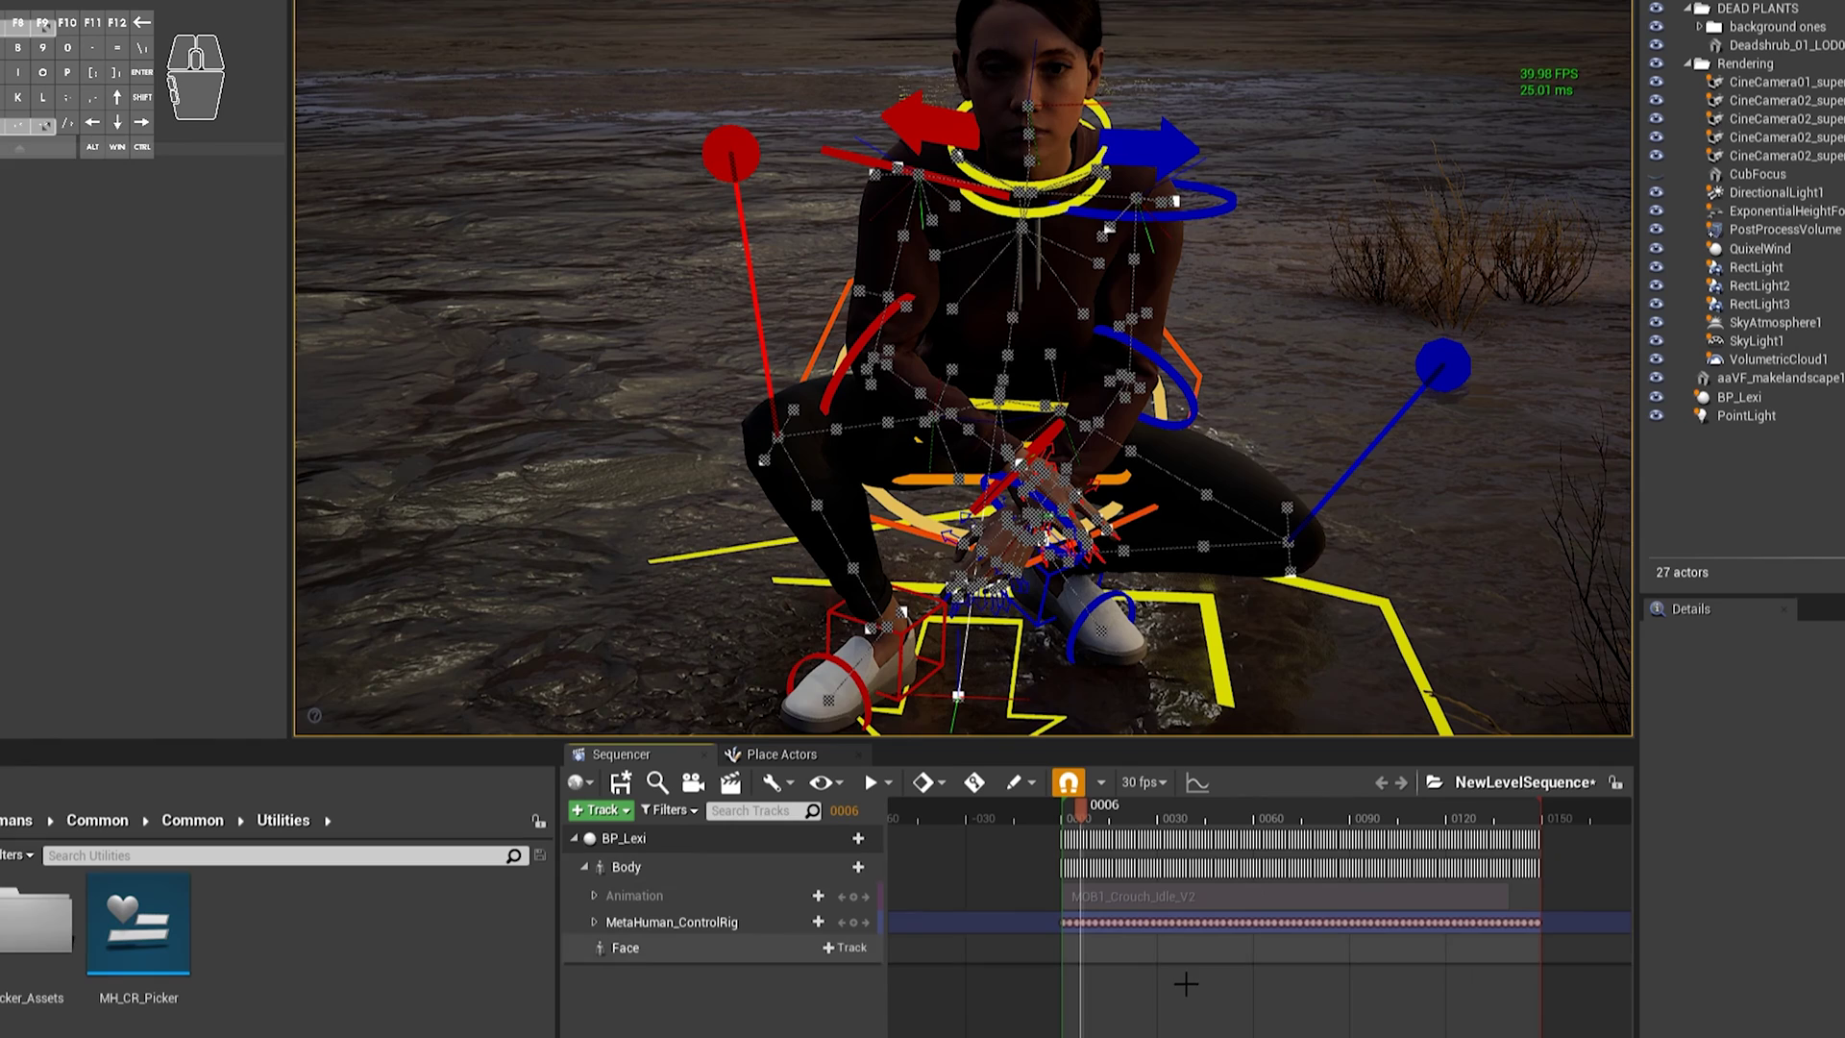
# - Play back the baked crouch and scrub the playhead to frame 49 to review it
pyautogui.press('space')
pyautogui.click(1108, 812)
pyautogui.moveTo(1095, 815); pyautogui.dragTo(1068, 819)
pyautogui.press('space')
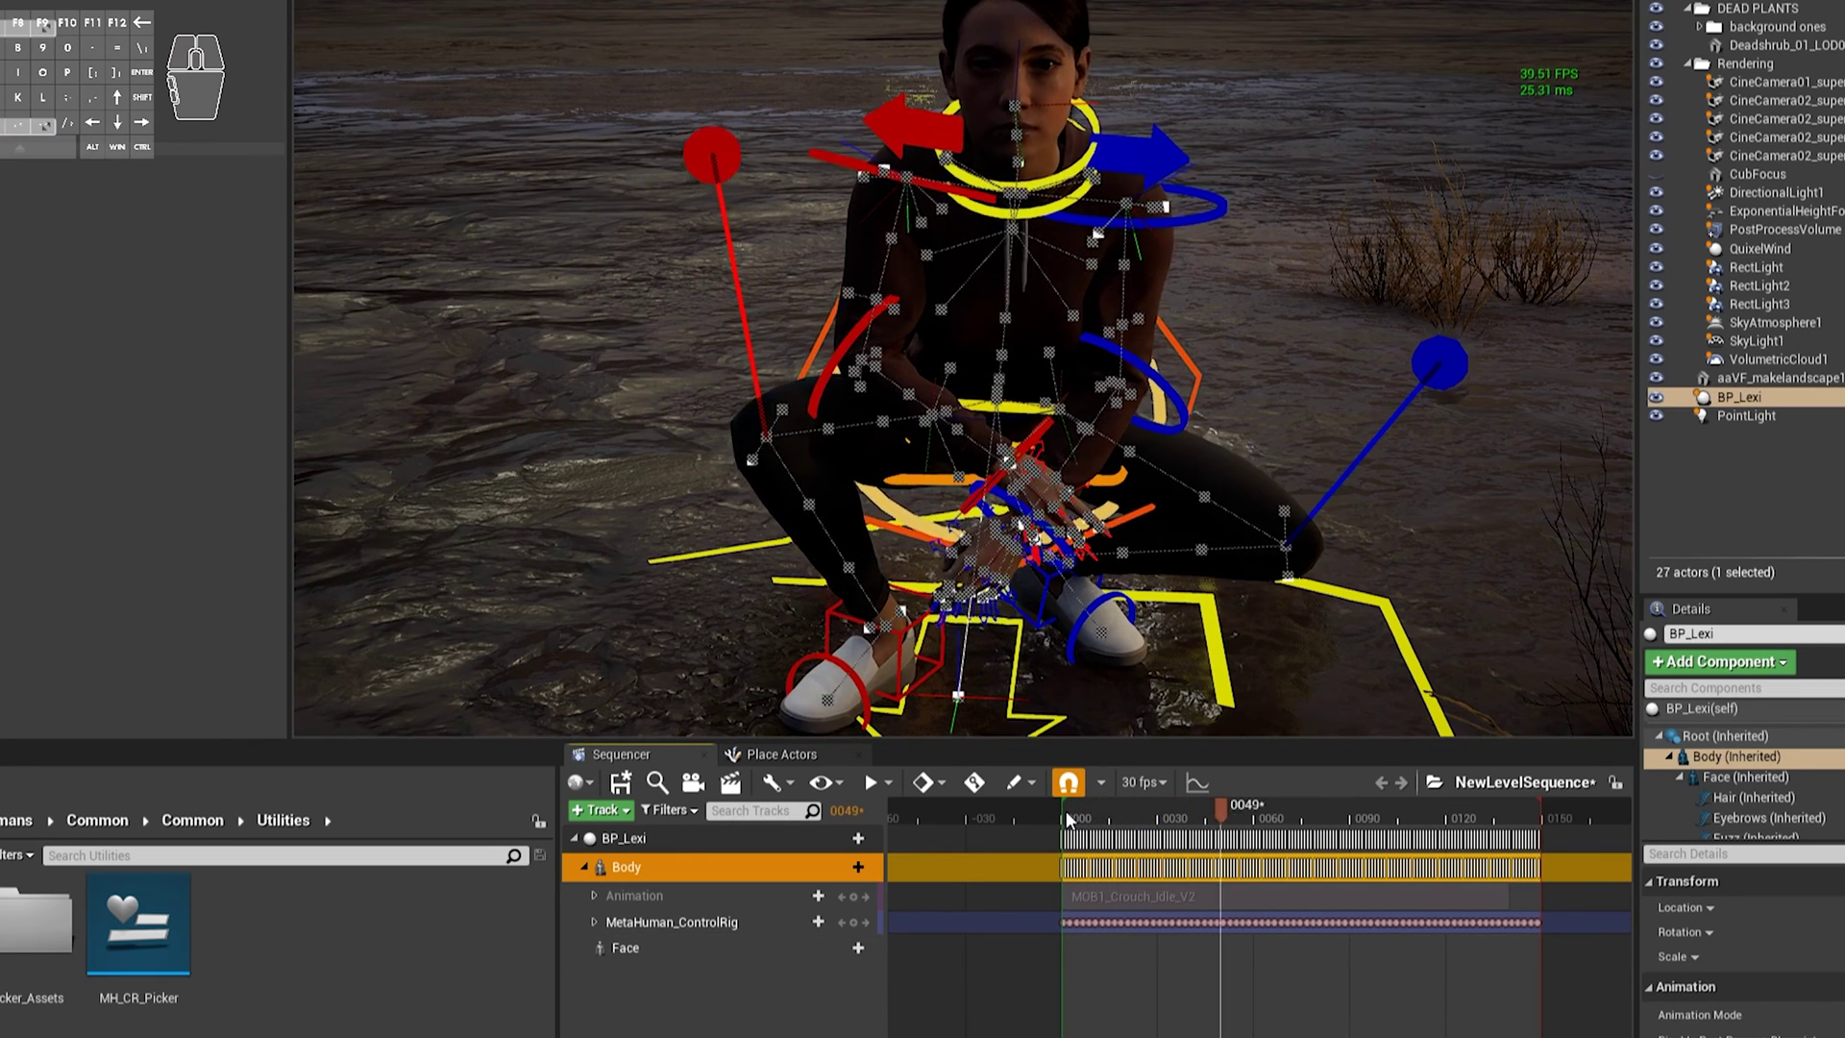
pyautogui.press('space')
# - Add an Additive section to the MetaHuman_ControlRig track for layered pose tweaks
pyautogui.click(1096, 821)
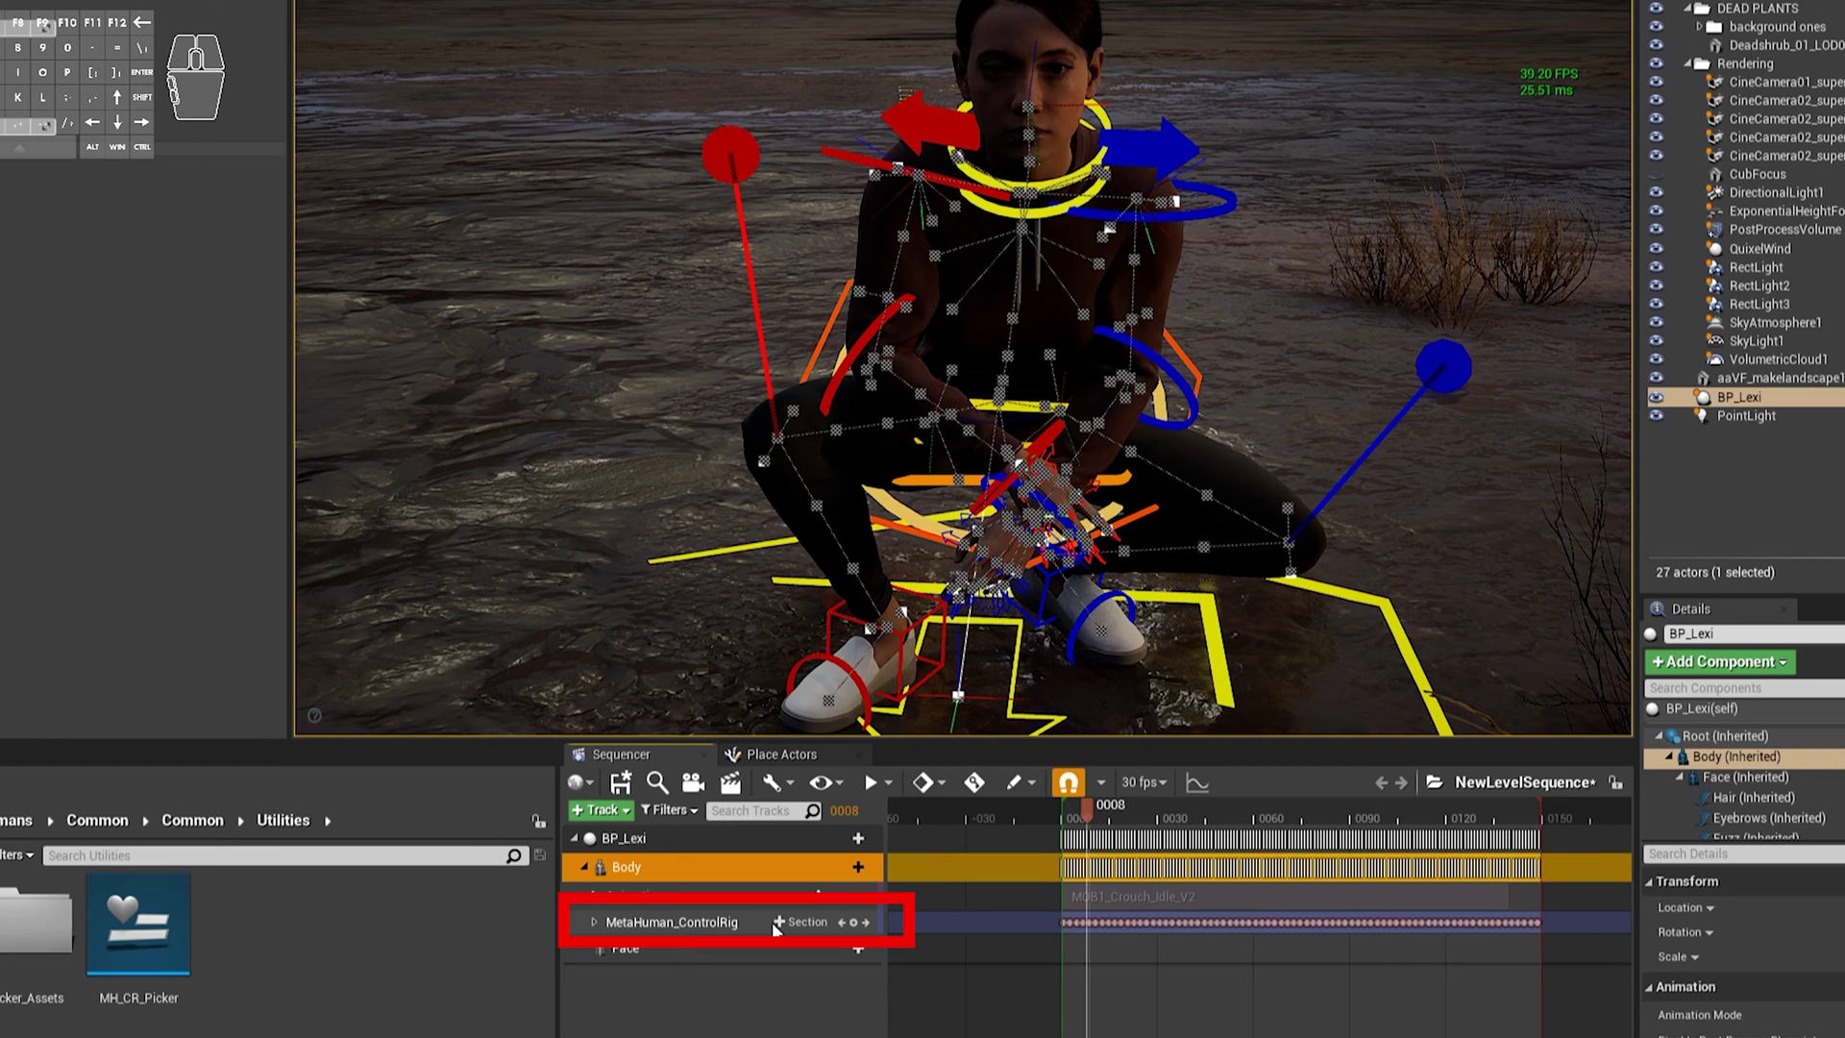
pyautogui.click(786, 931)
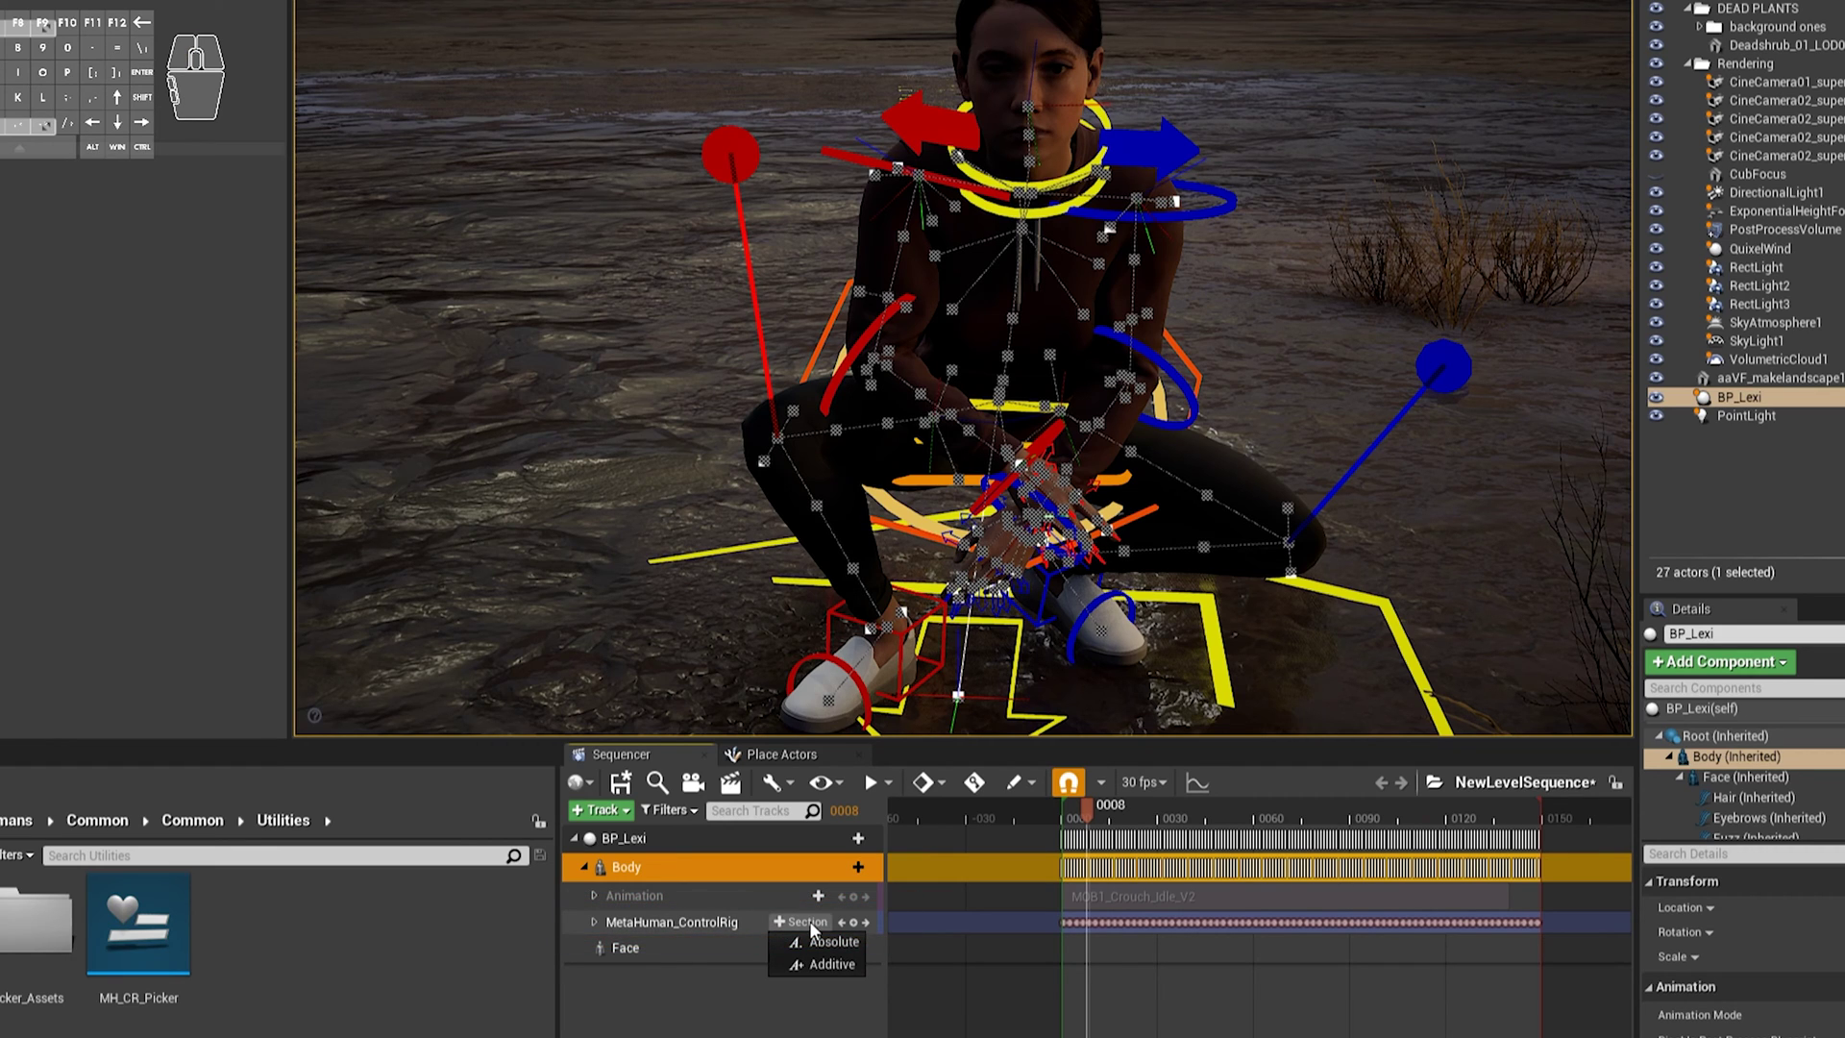
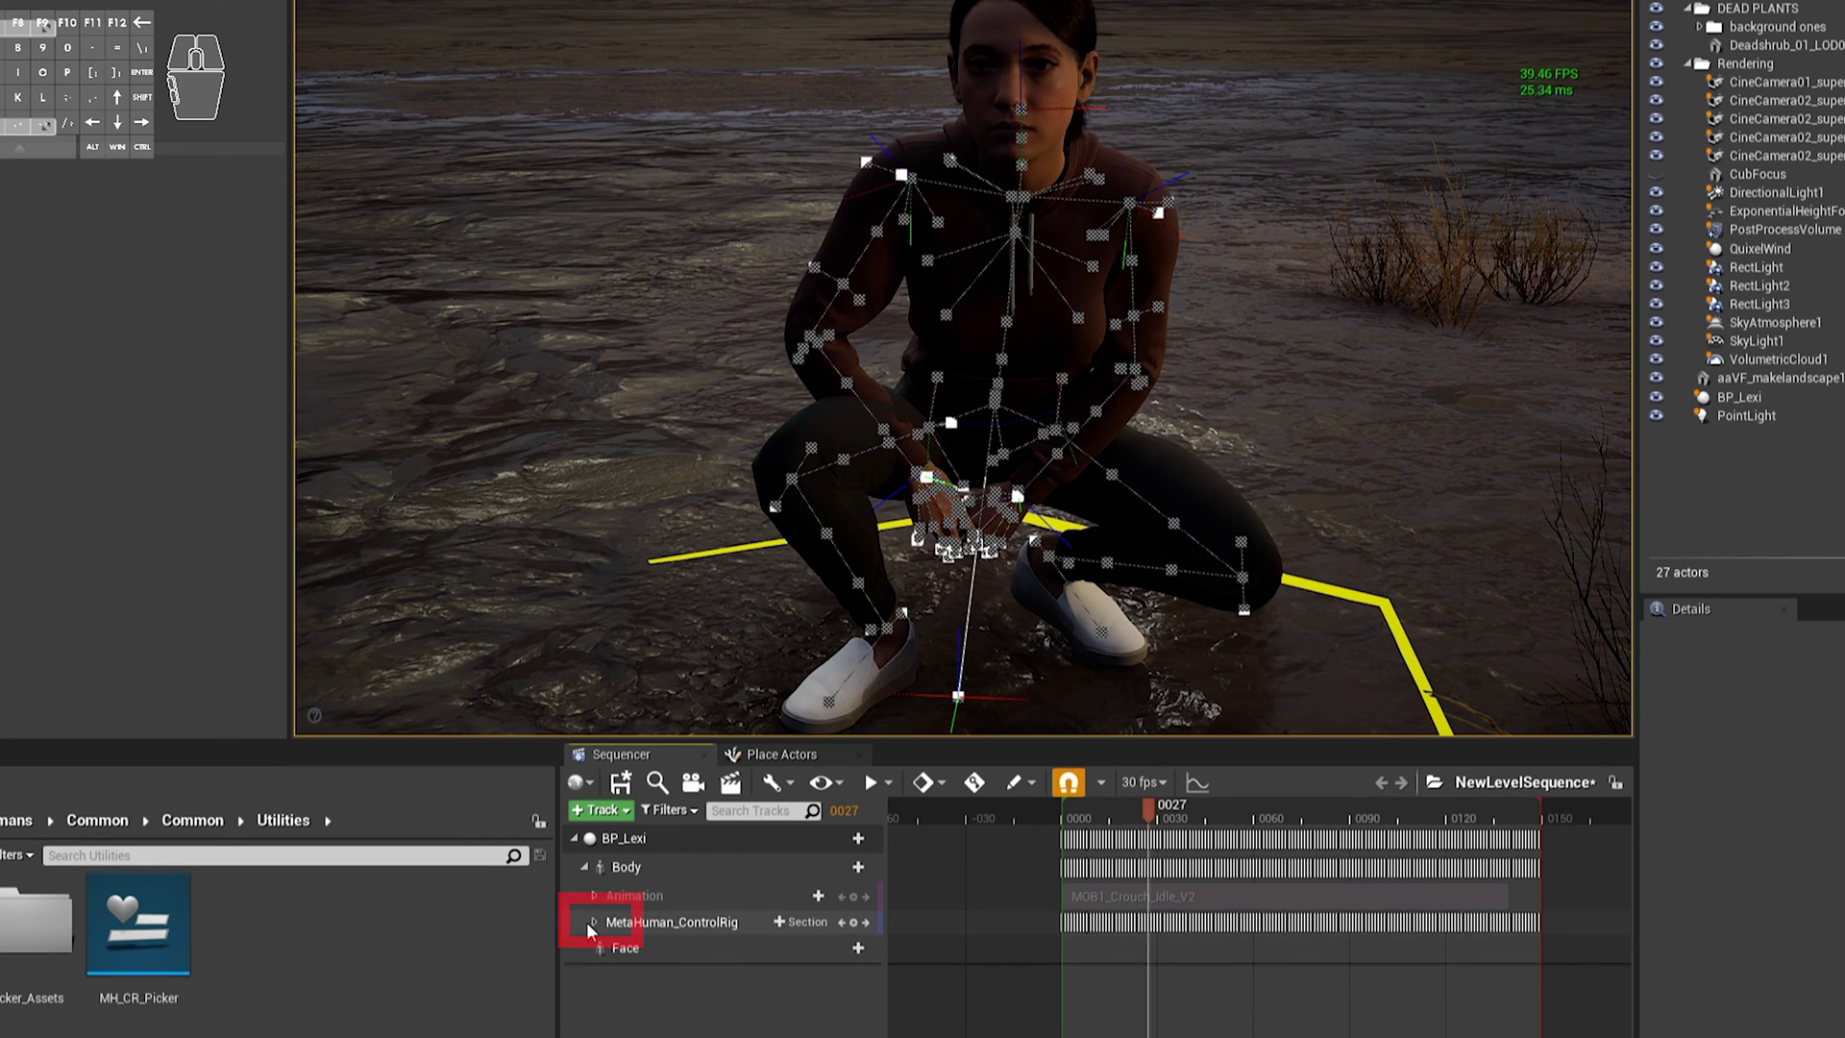
# - Expand the MetaHuman_ControlRig track to reveal its baked and additive layers
pyautogui.click(593, 926)
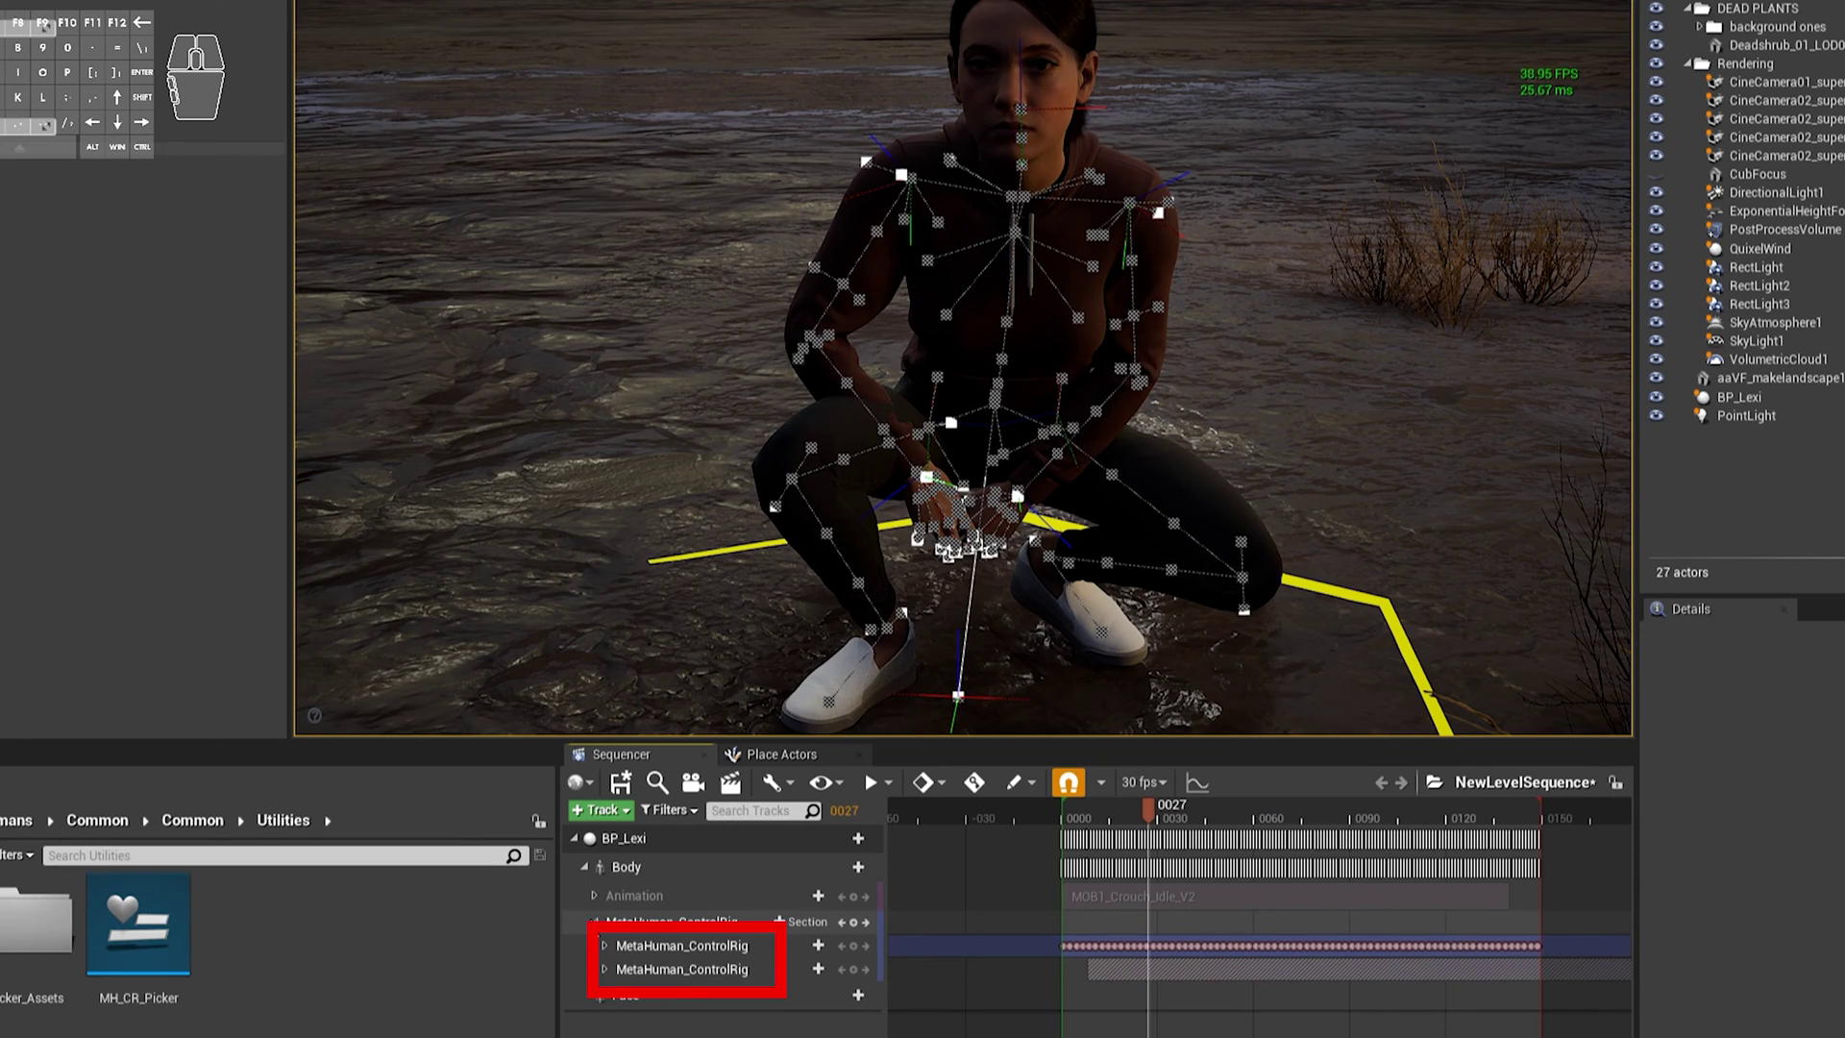
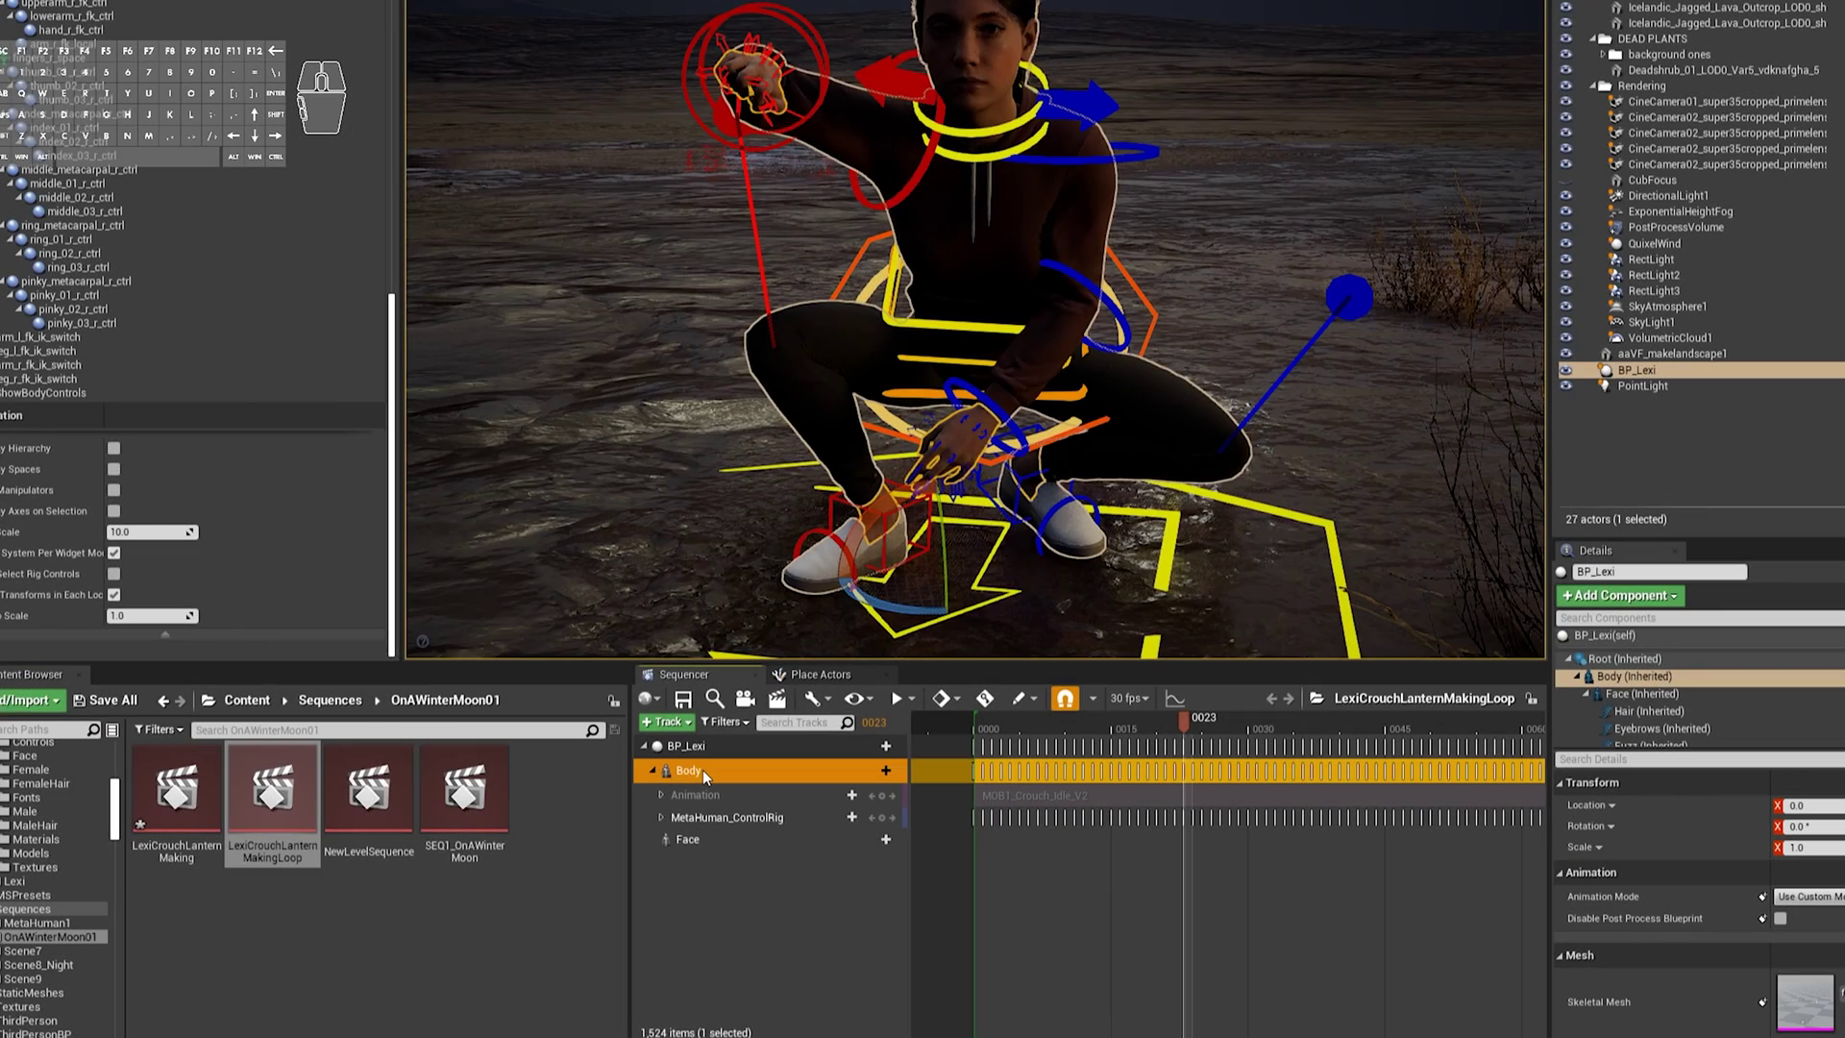
# - Start Bake Animation Sequence on the Body track for metahuman_base_skel_SequenceCrouchLantern2
pyautogui.rightClick(705, 777)
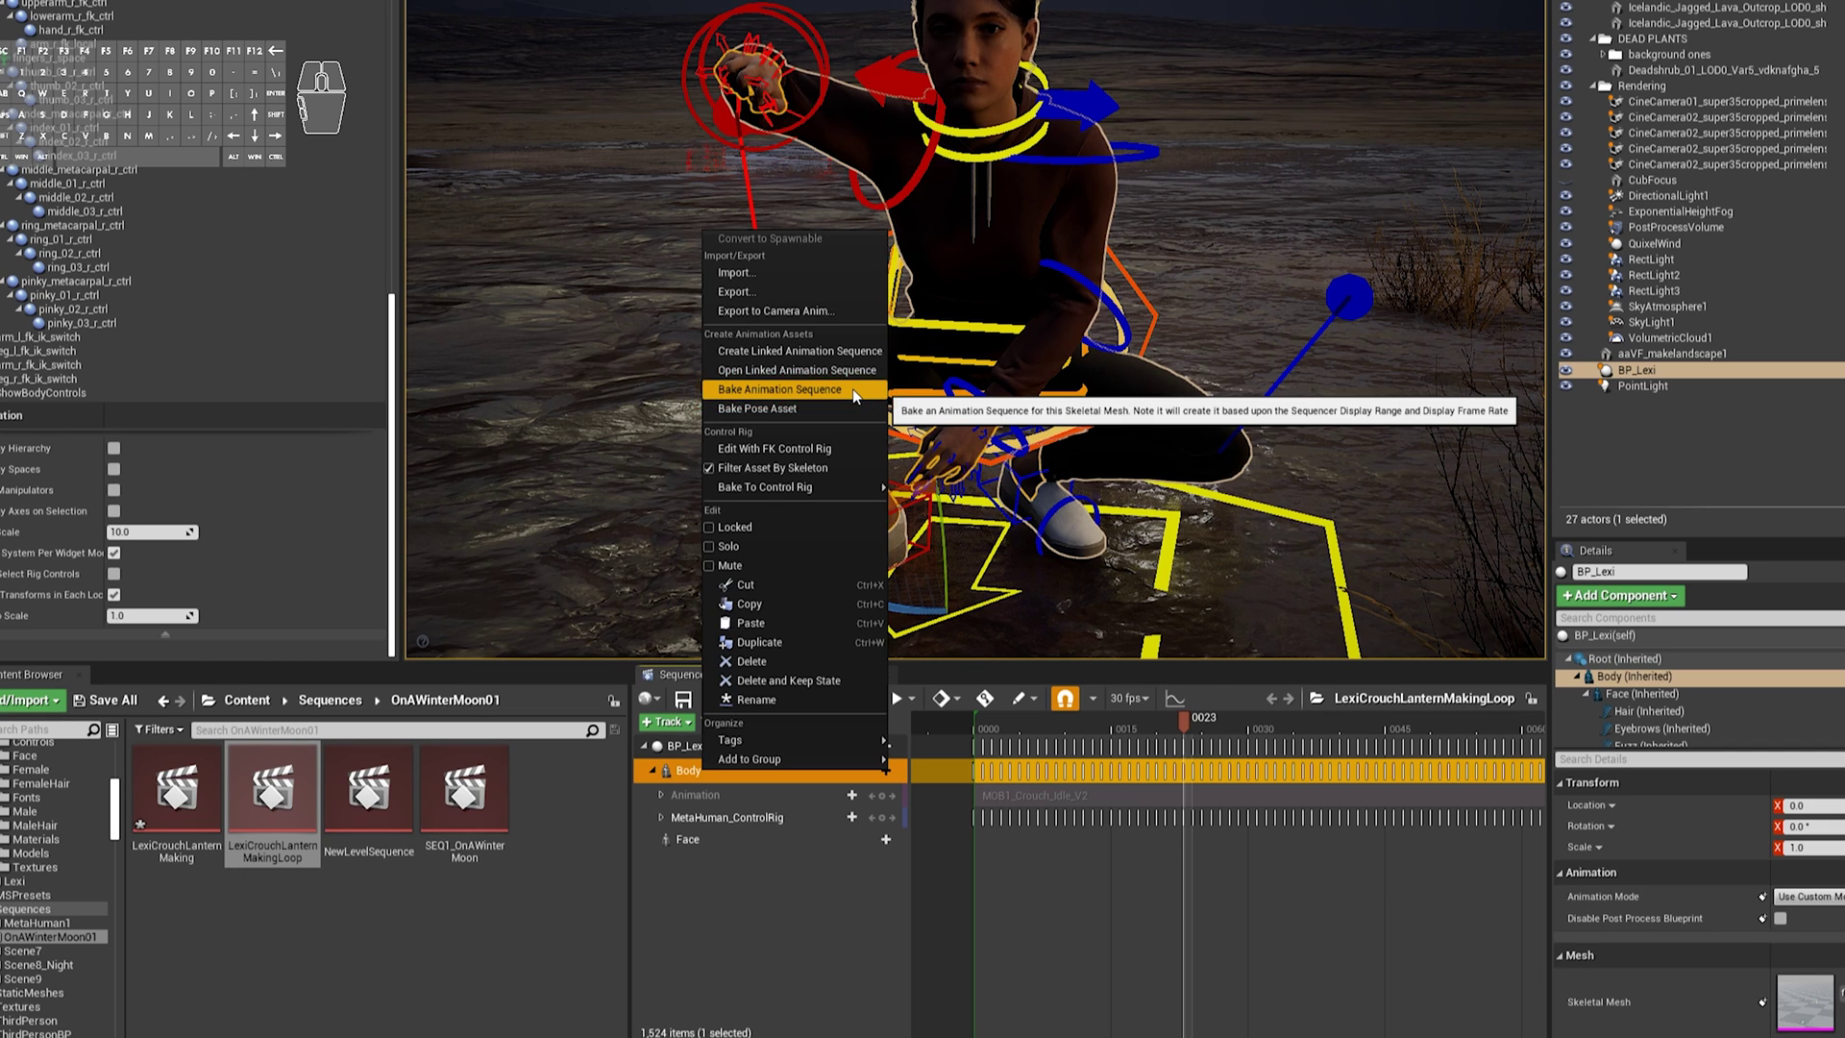
pyautogui.click(855, 395)
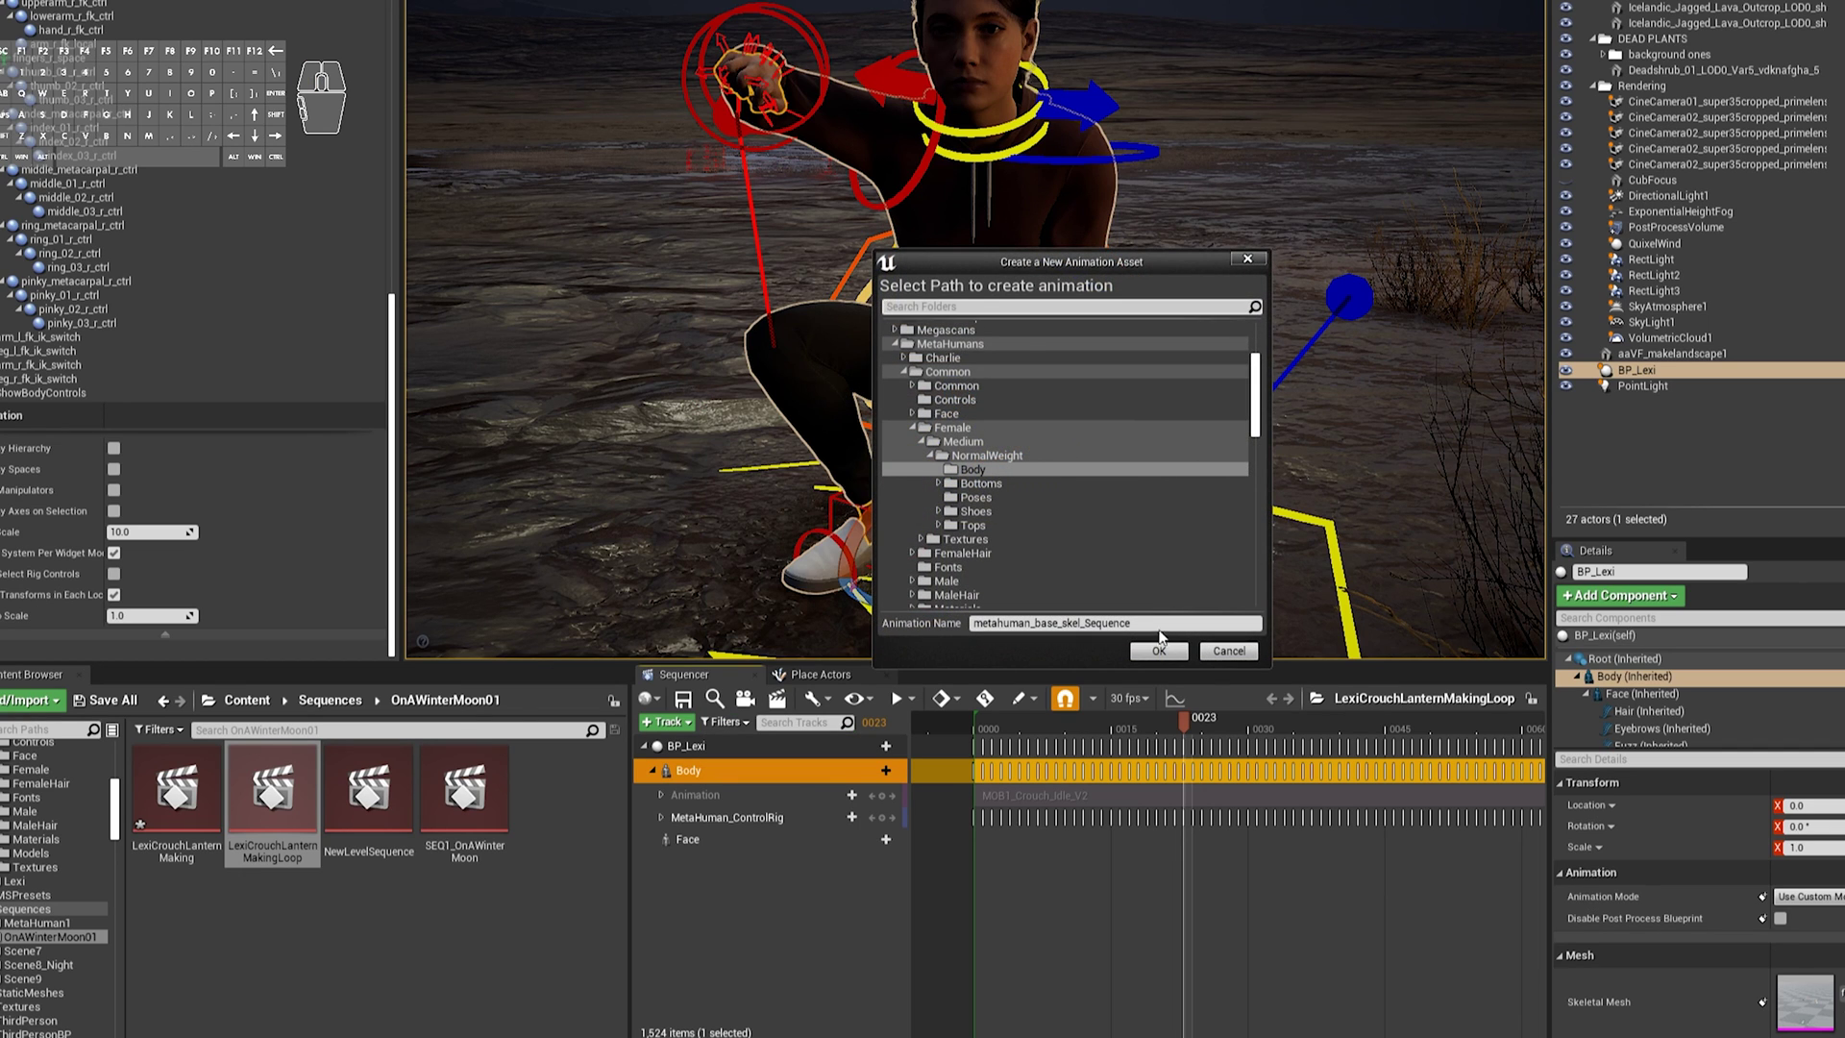